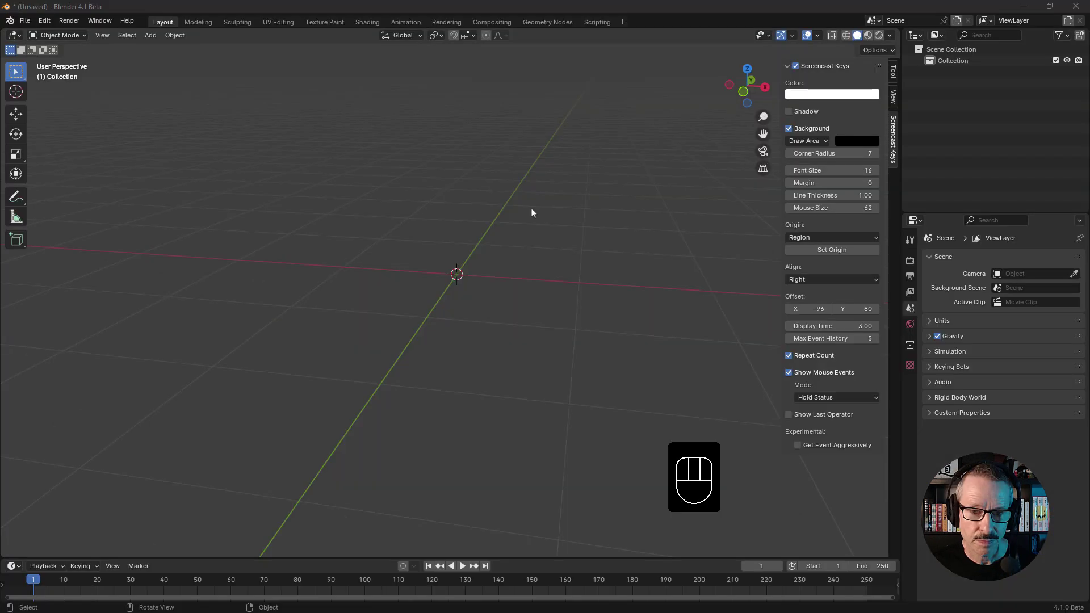
Step: Add a Round Cube at the origin in top view with Radius 1 and Size 0, making it a sphere
drag(45, 26, 83, 171)
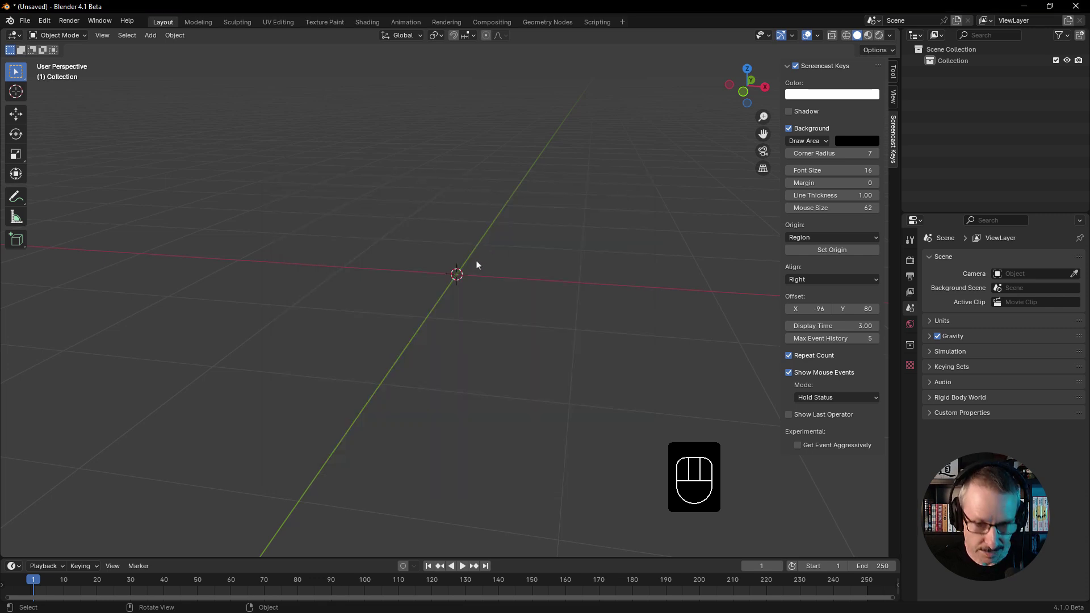
click(520, 272)
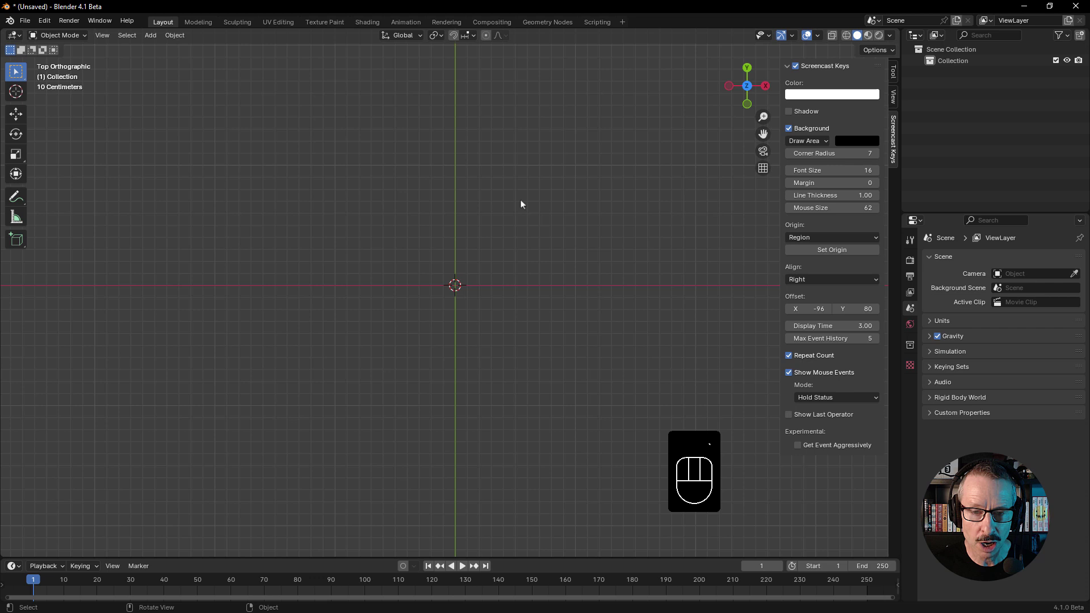
key(shift+a)
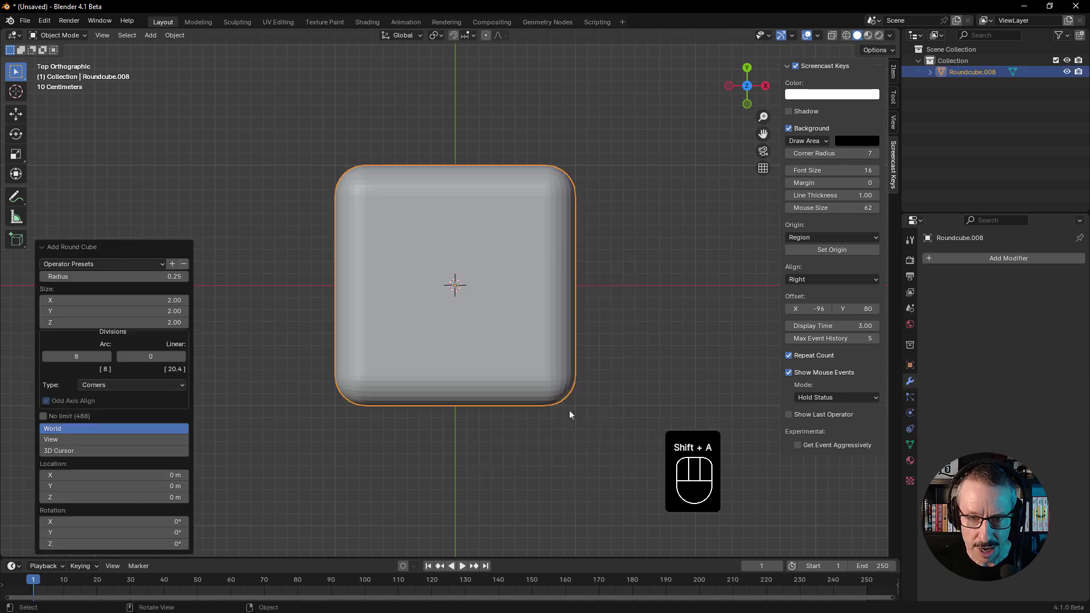
drag(110, 266, 105, 350)
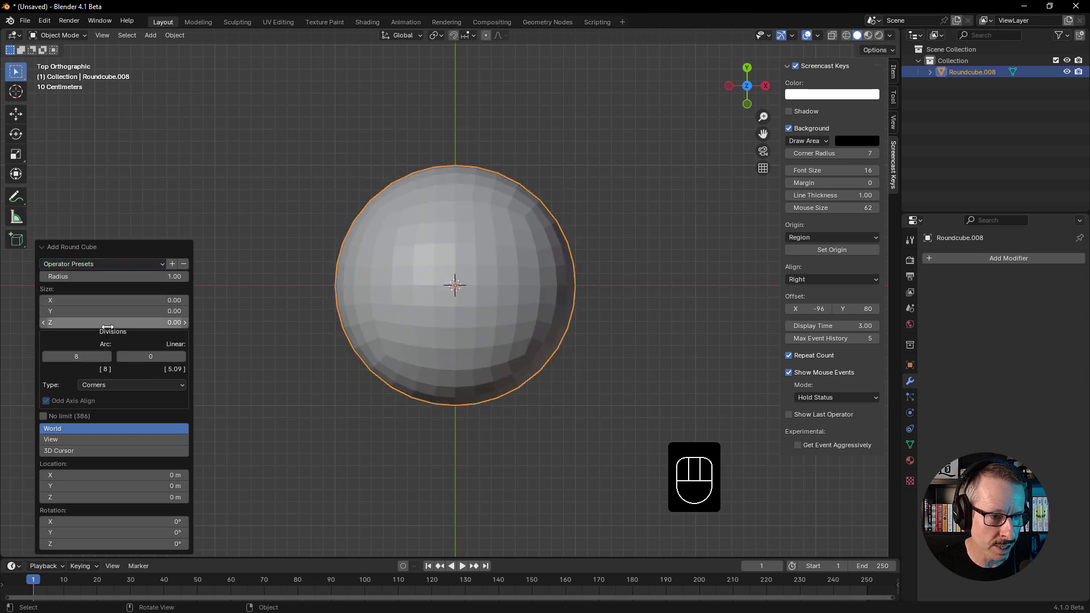
click(615, 352)
click(509, 299)
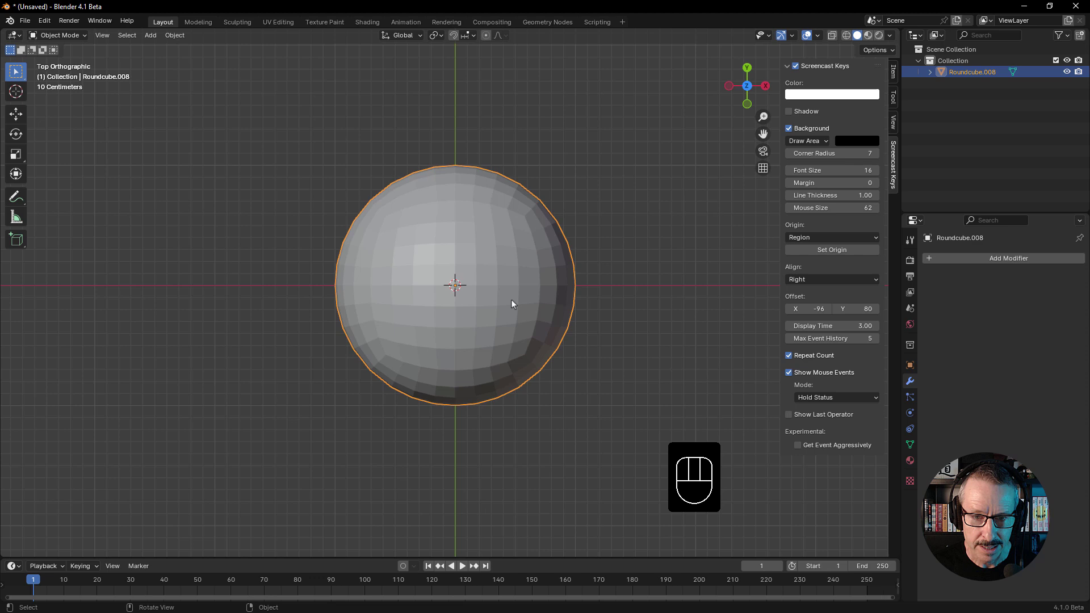
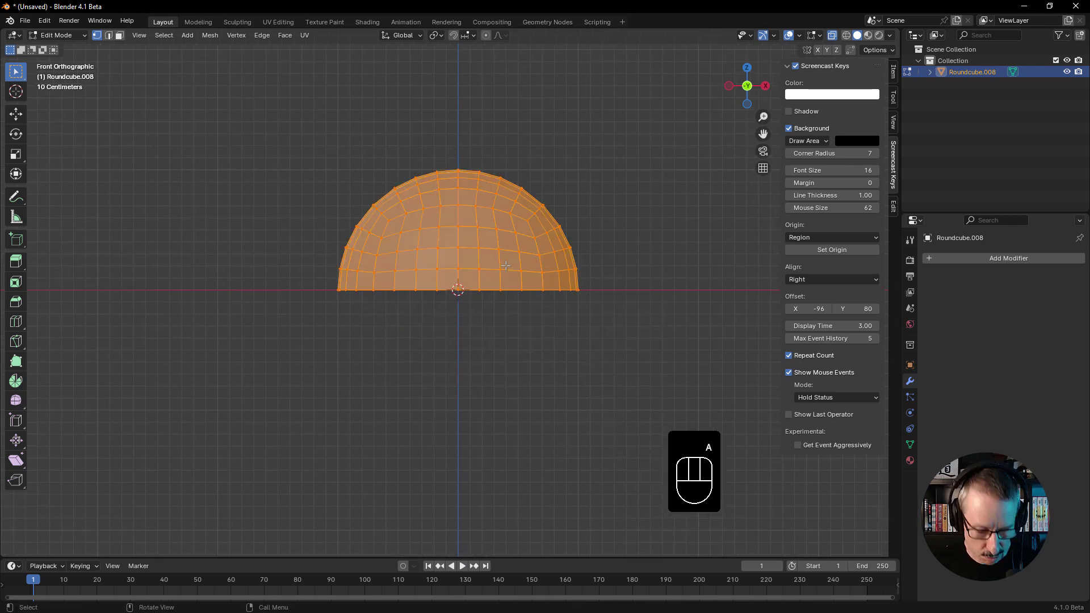
Step: Flatten the dome to zero height, undo it, and set the pivot to the 3D Cursor first
key(s)
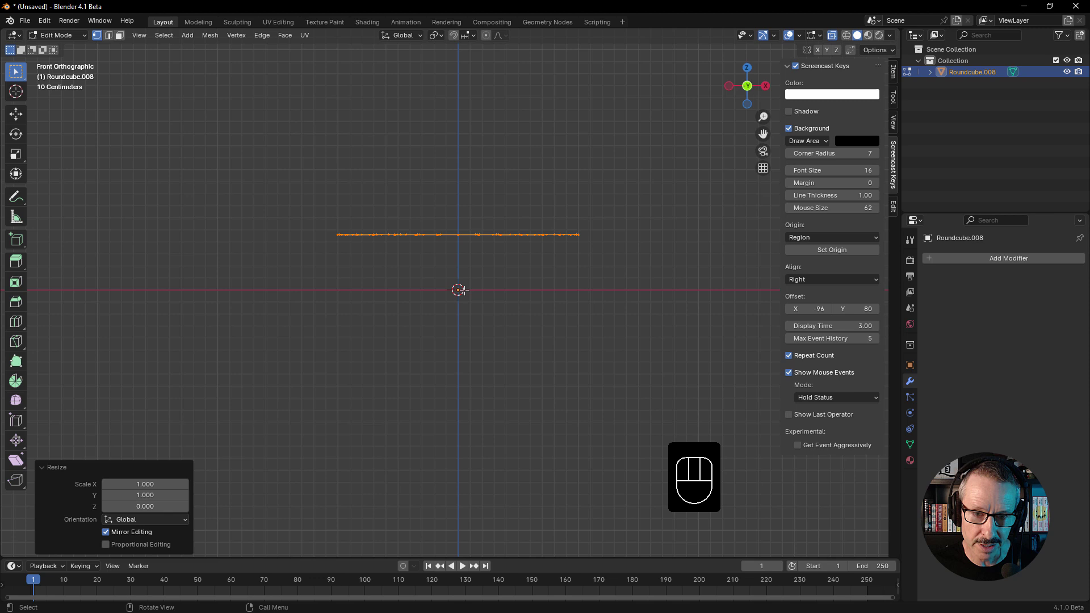
key(ctrl+z)
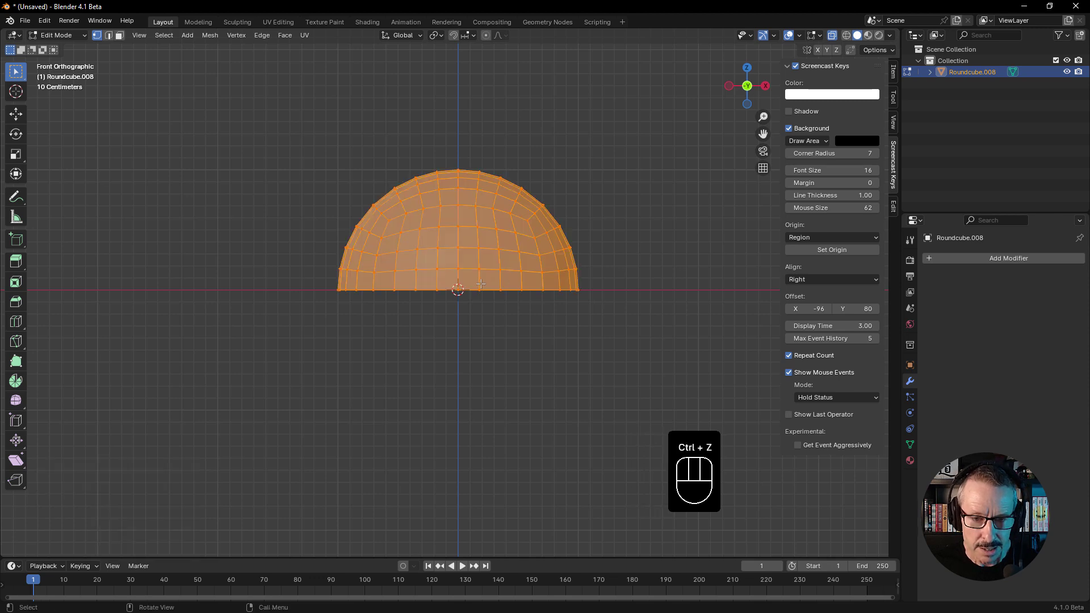
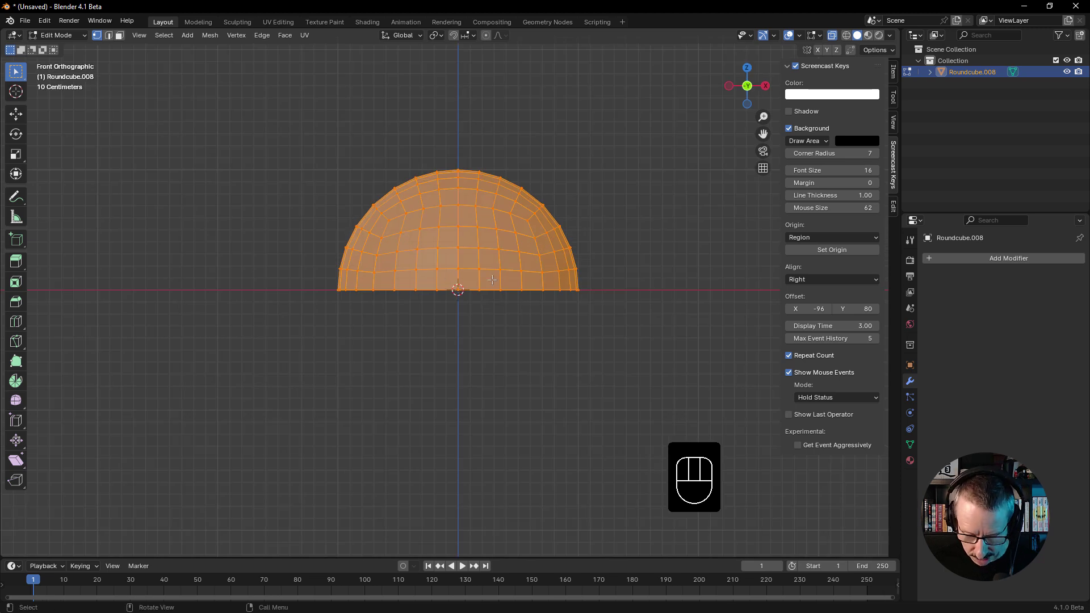
key(.)
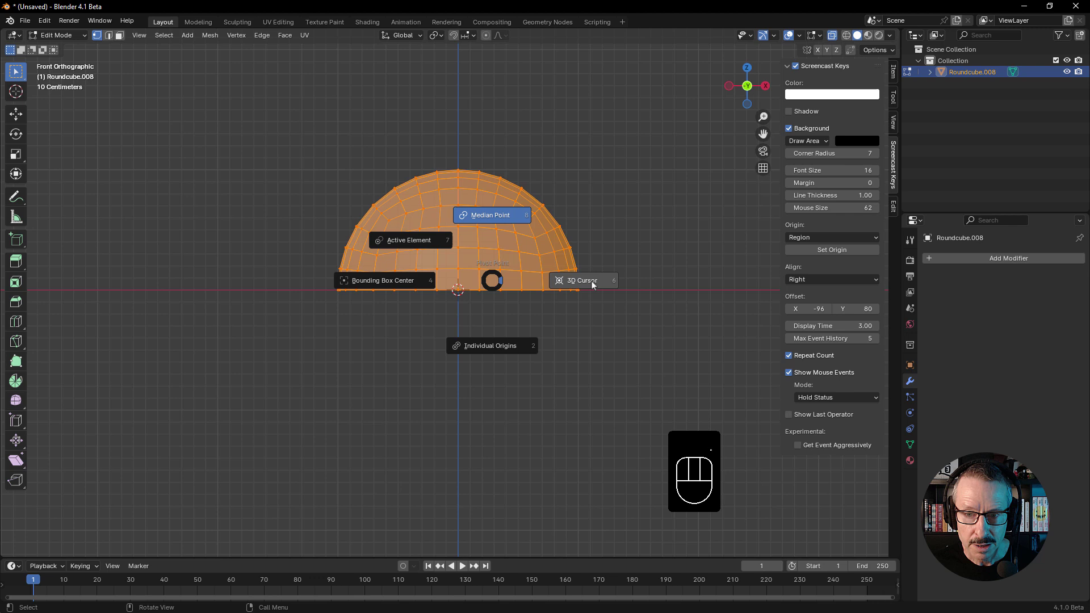
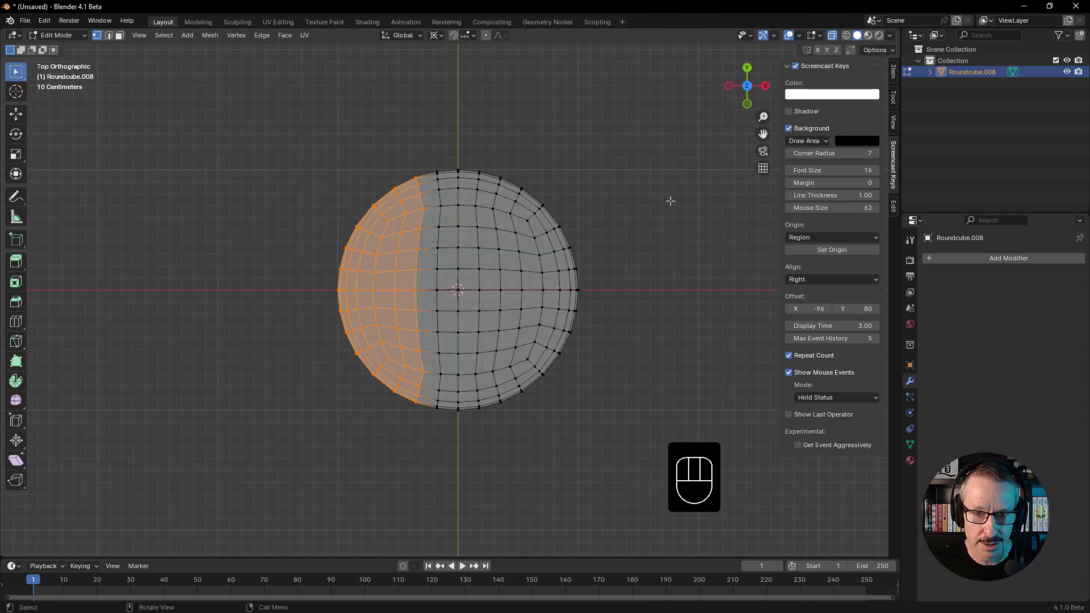
Step: Dissolve an edge ring across the disc and switch to vertex selection
key(2)
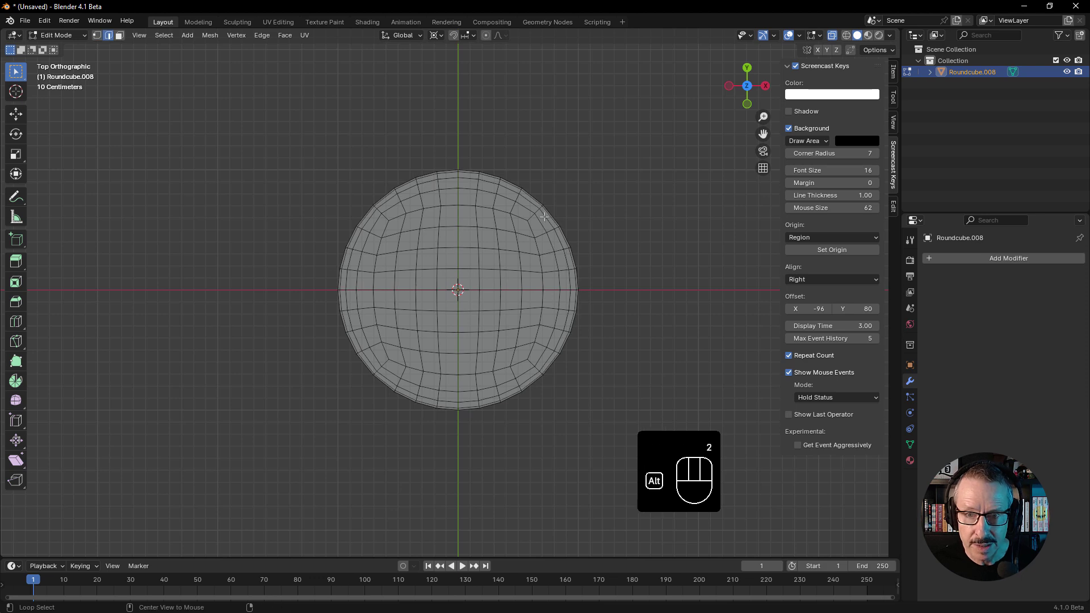
click(458, 285)
key(ctrl+x)
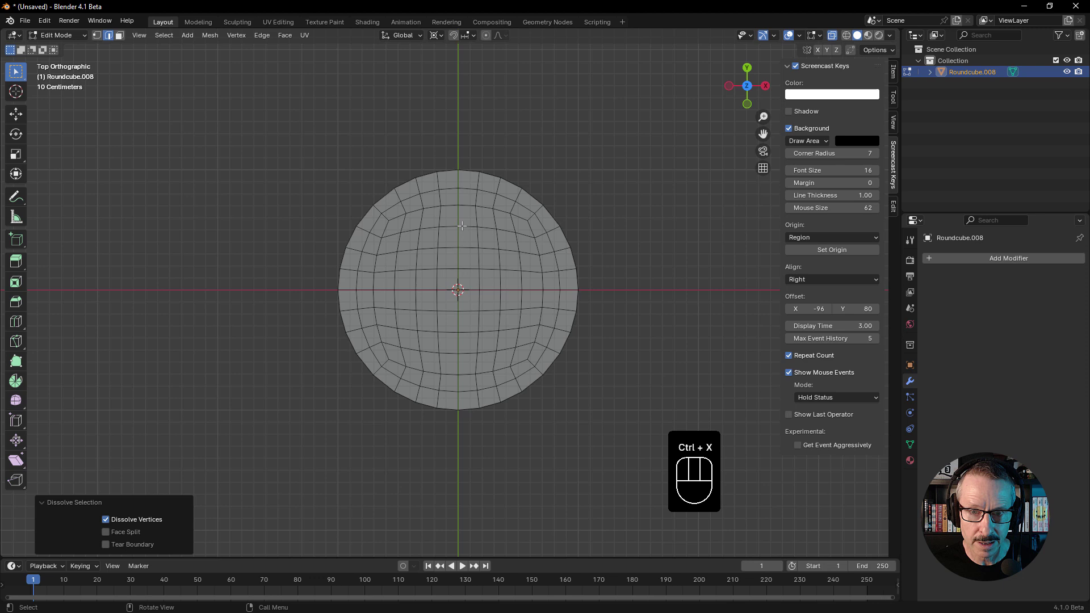
key(1)
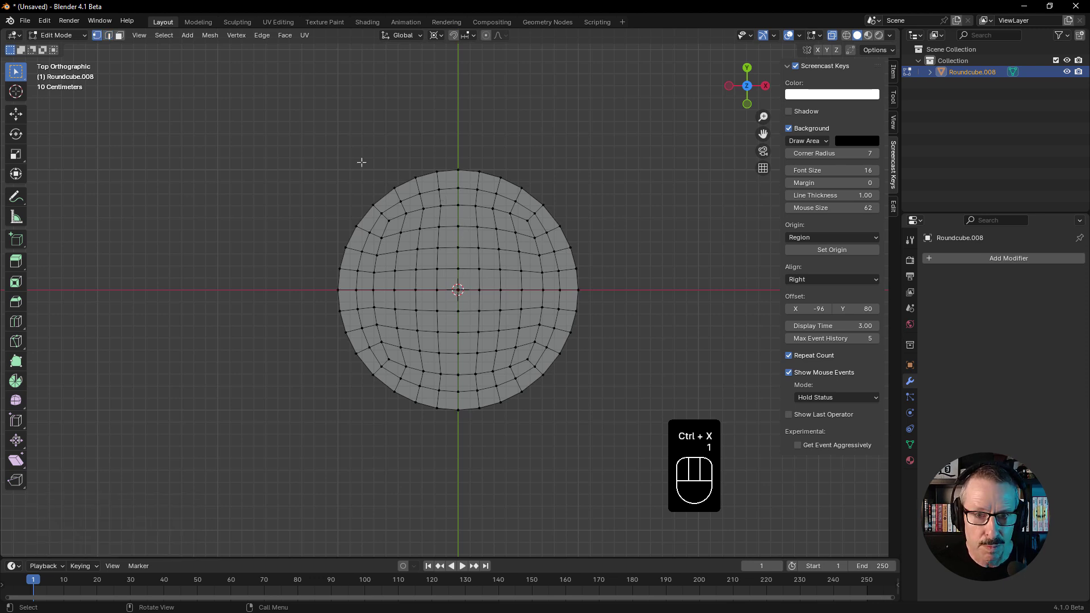
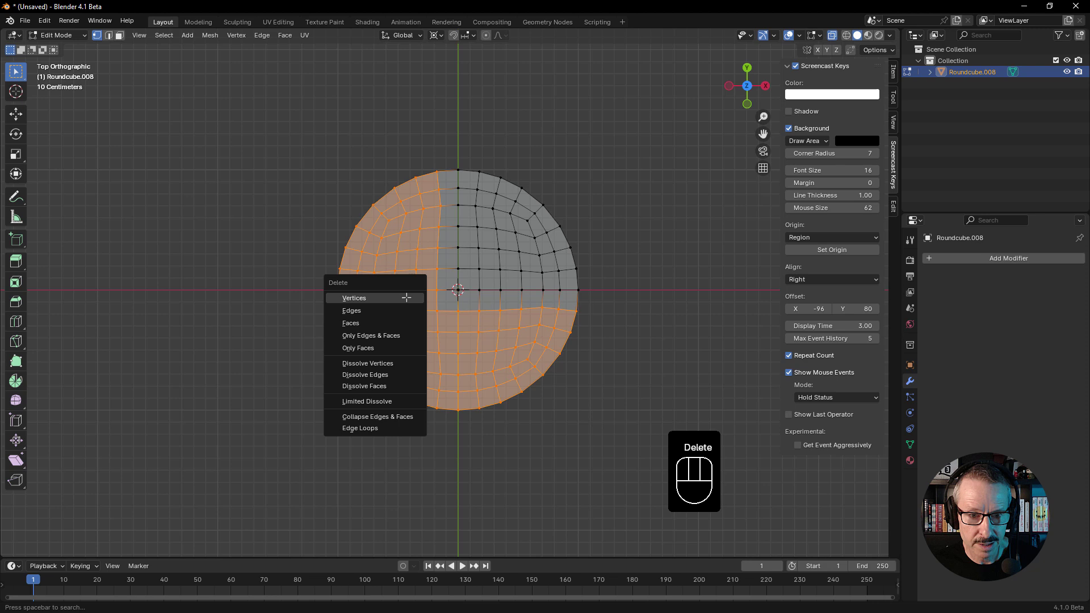
Step: Delete three quadrants leaving the positive X/Y wedge, return to Object Mode and tilt the view
key(Tab)
drag(521, 264, 516, 216)
key(shift+space)
middle_click(495, 253)
click(546, 200)
drag(483, 253, 444, 270)
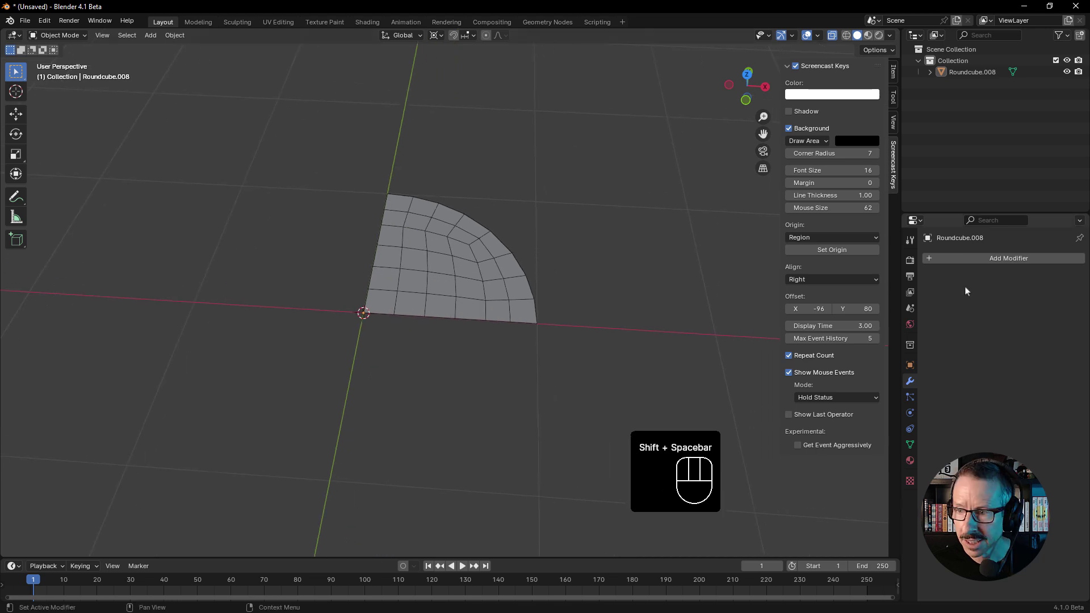
Step: Add a Mirror modifier on X and Y with Clipping so the wedge shows as a full disc
drag(983, 263, 836, 338)
click(1035, 297)
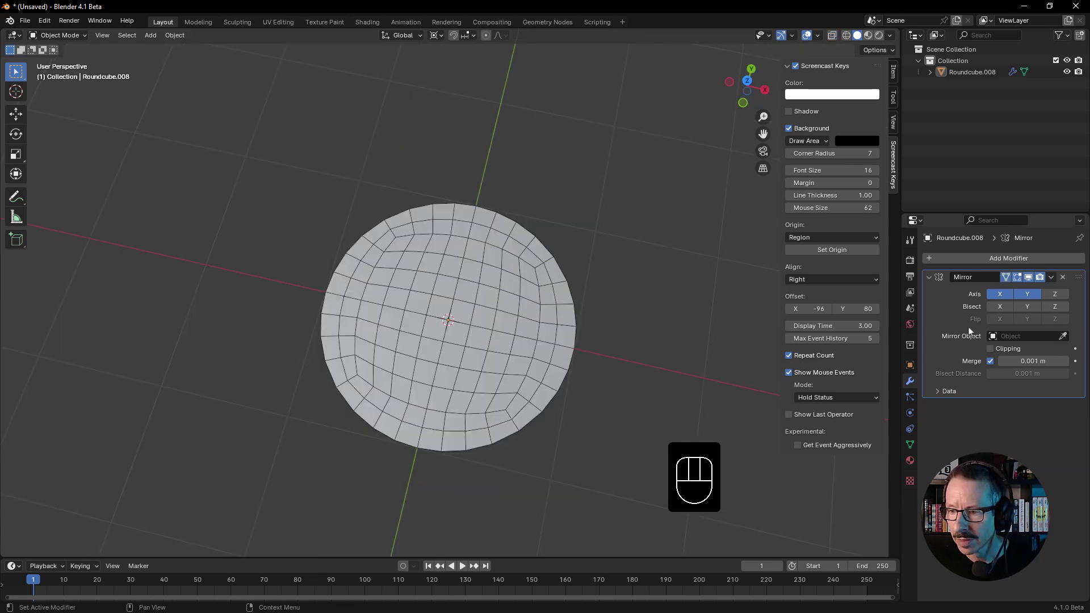
click(994, 352)
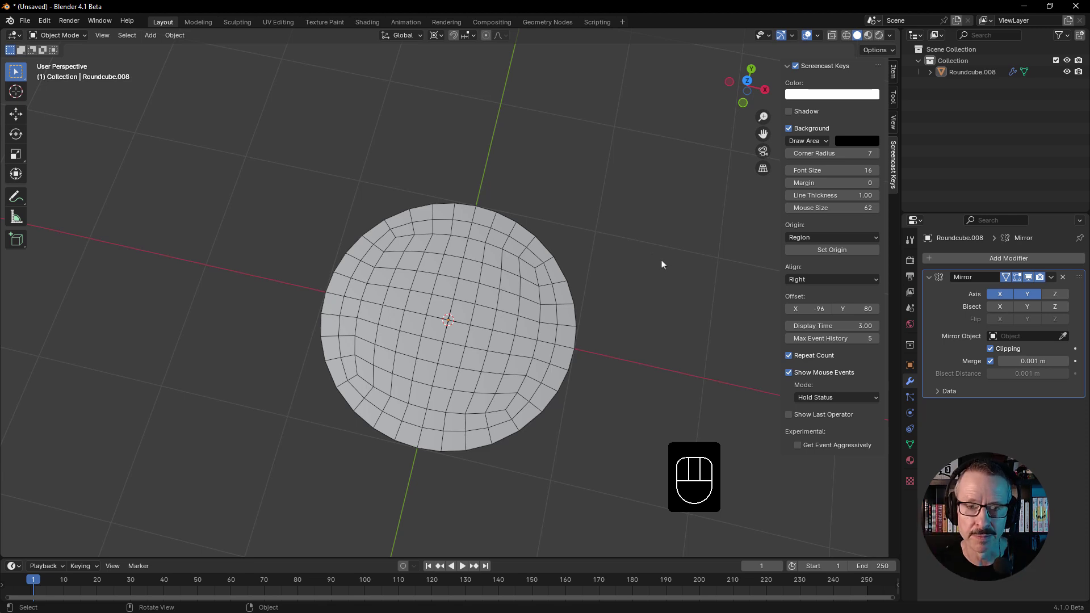
drag(451, 333, 458, 301)
drag(465, 312, 454, 310)
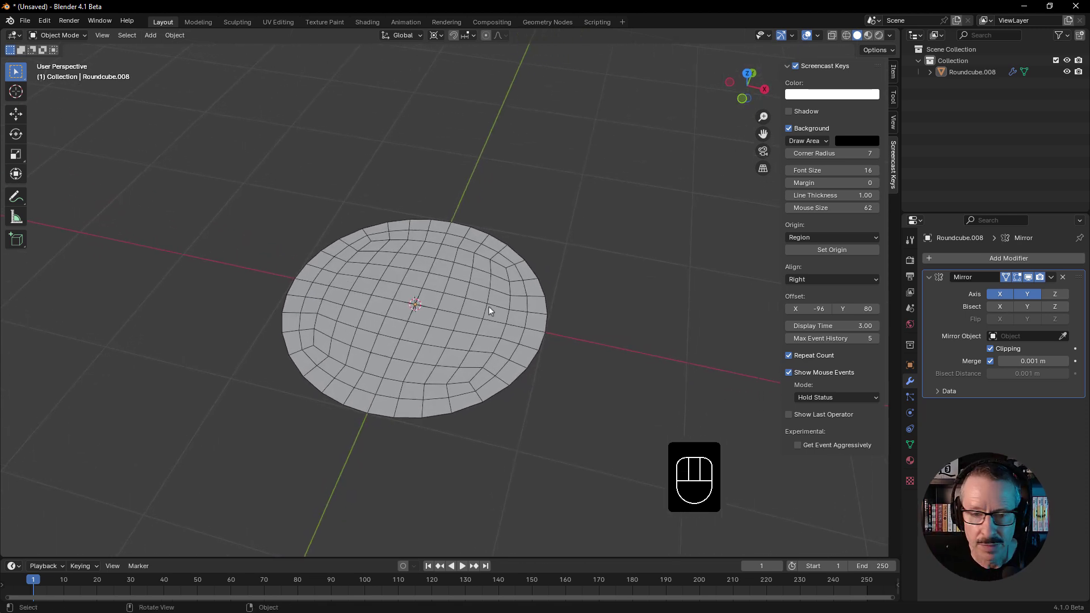
Step: Start a Knife cut from the centre edge toward the rim of the wedge
click(477, 294)
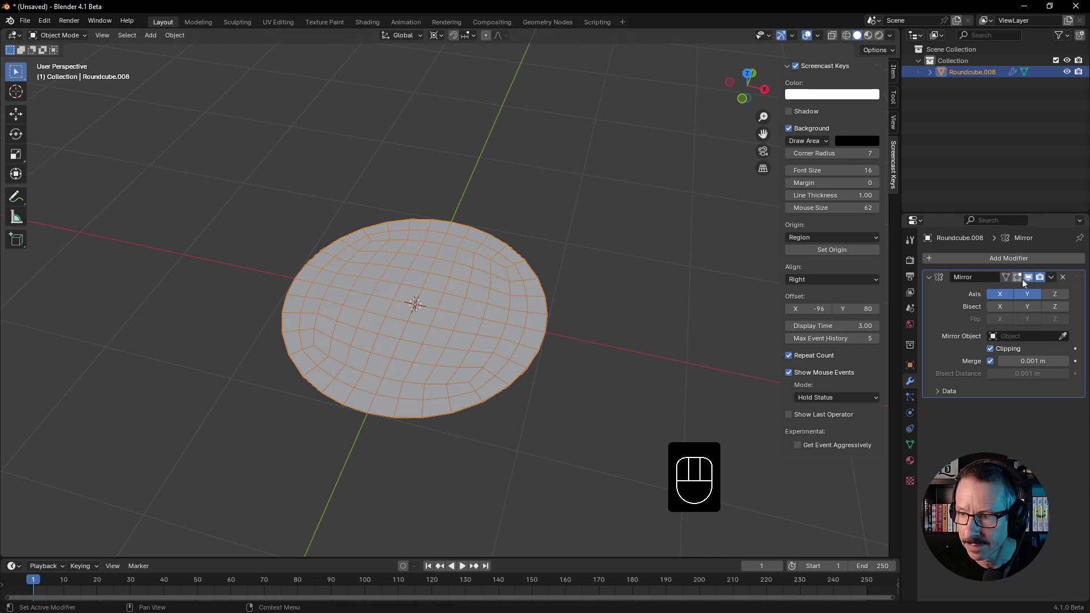
click(1029, 280)
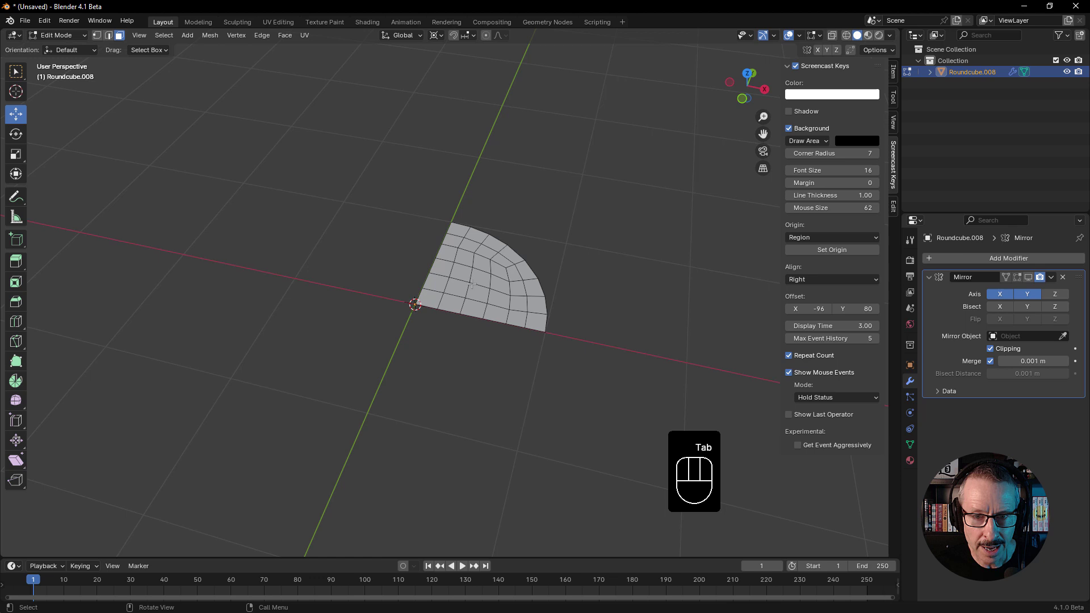
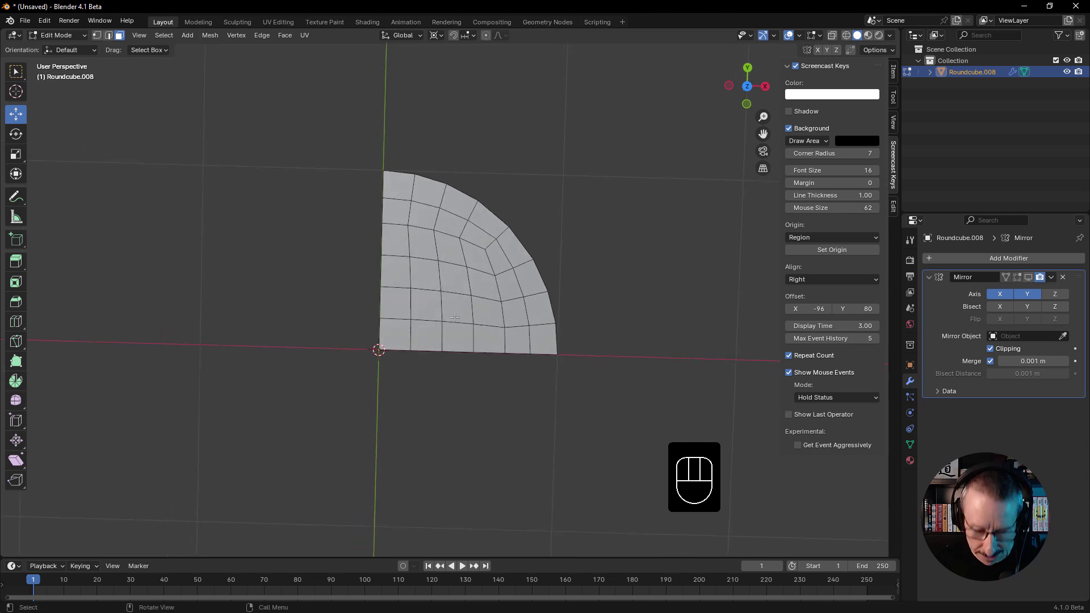
key(k)
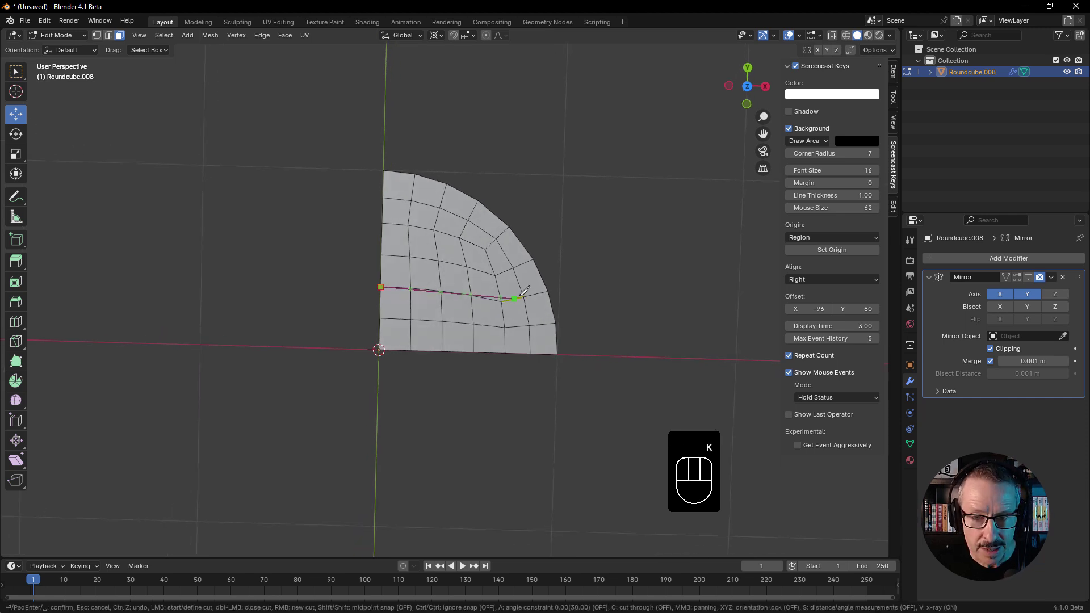
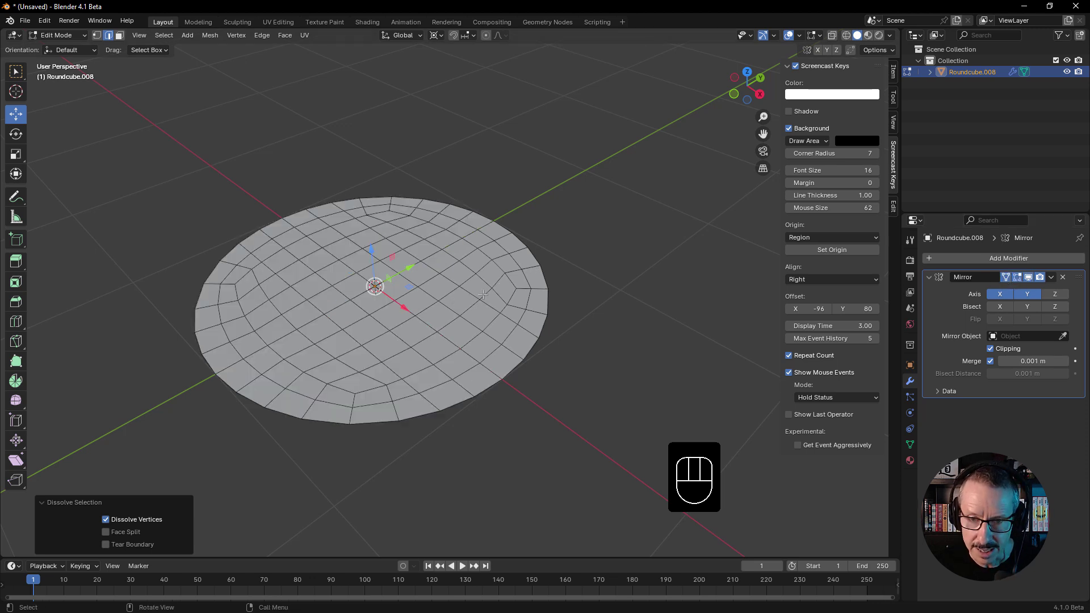
Step: Select the whole disc mesh ready to extrude it down into a cylinder
key(3)
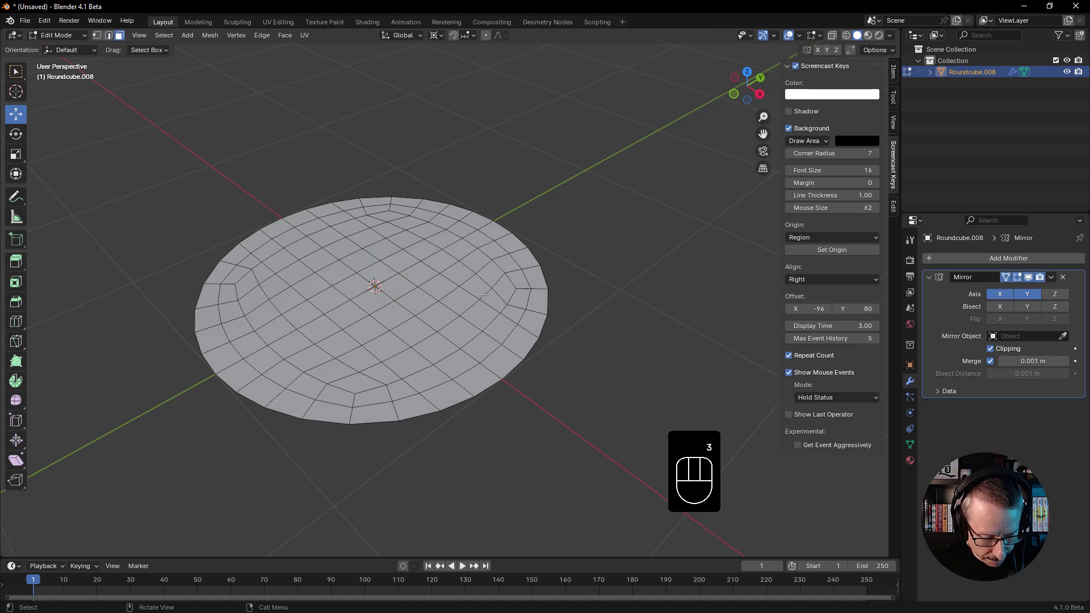
key(a)
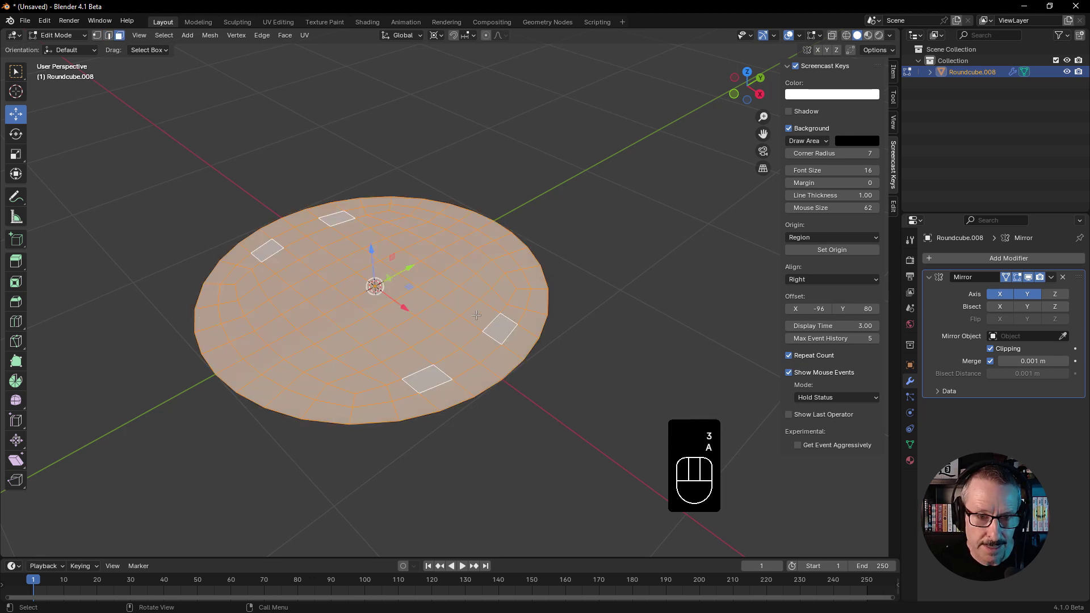
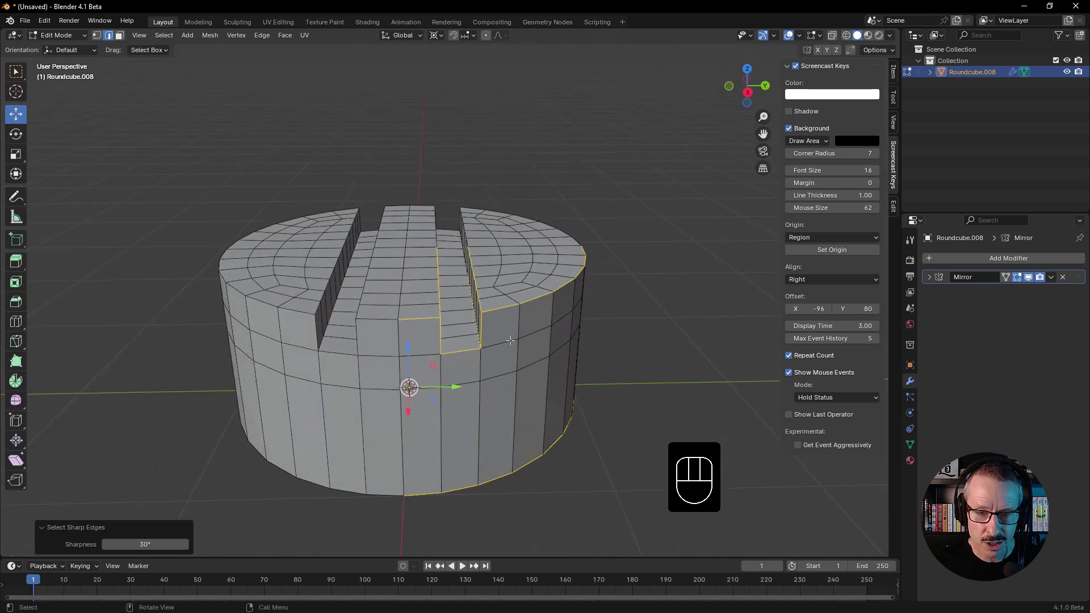
Step: Bevel the selected sharp edges with a small width and extra segments
key(ctrl+b)
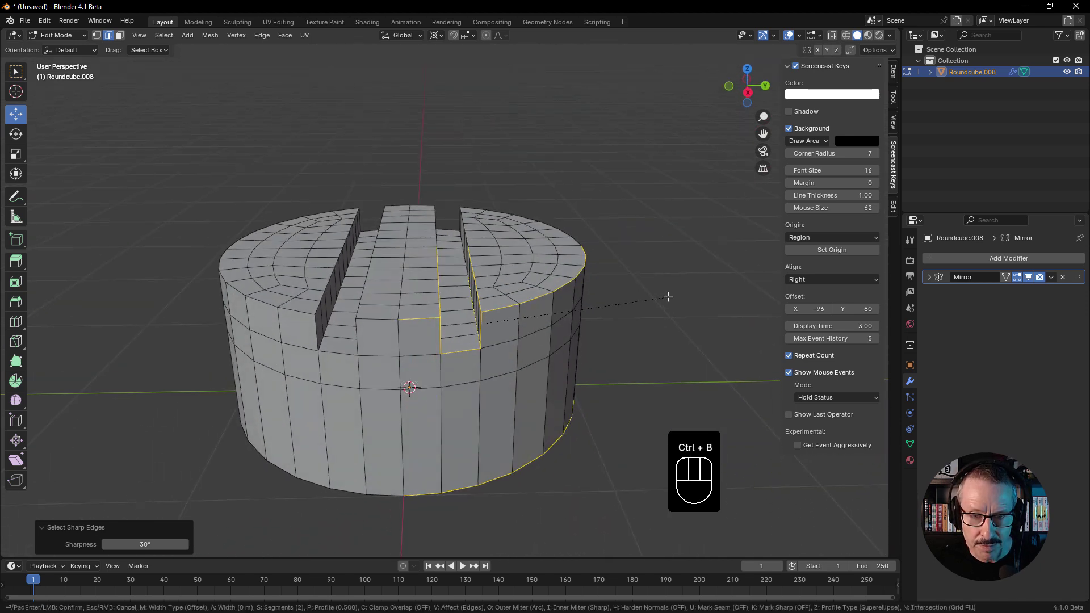
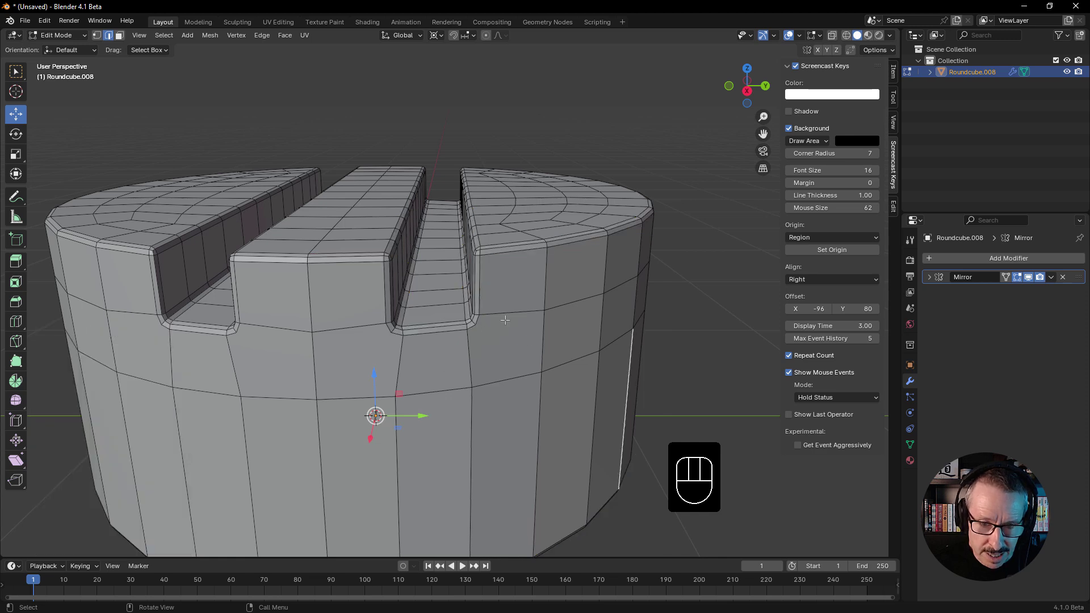
Step: Knife-cut a new edge from the slot corner down to the side edge loop
key(k)
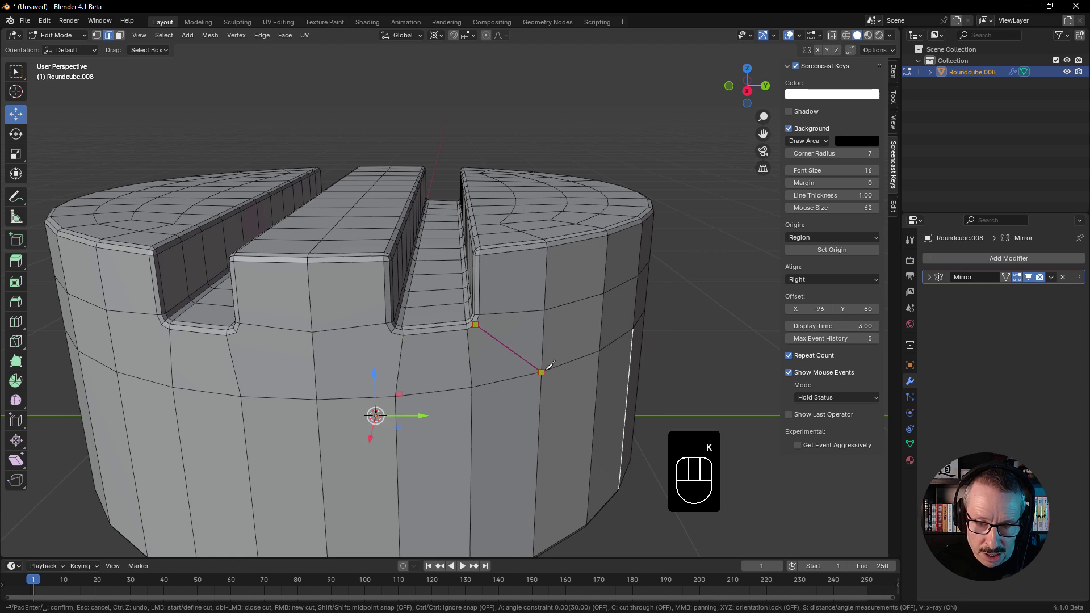
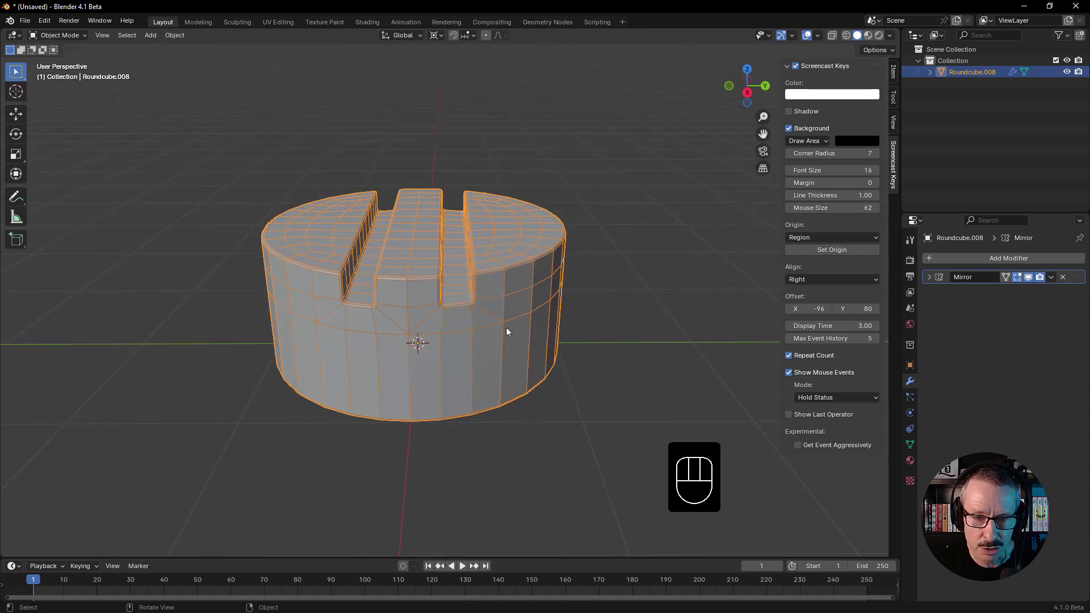
Step: Shade the puck Smooth by Angle at 30°, keeping its sharp edges crisp
drag(436, 352, 440, 337)
right_click(482, 263)
drag(456, 284, 474, 314)
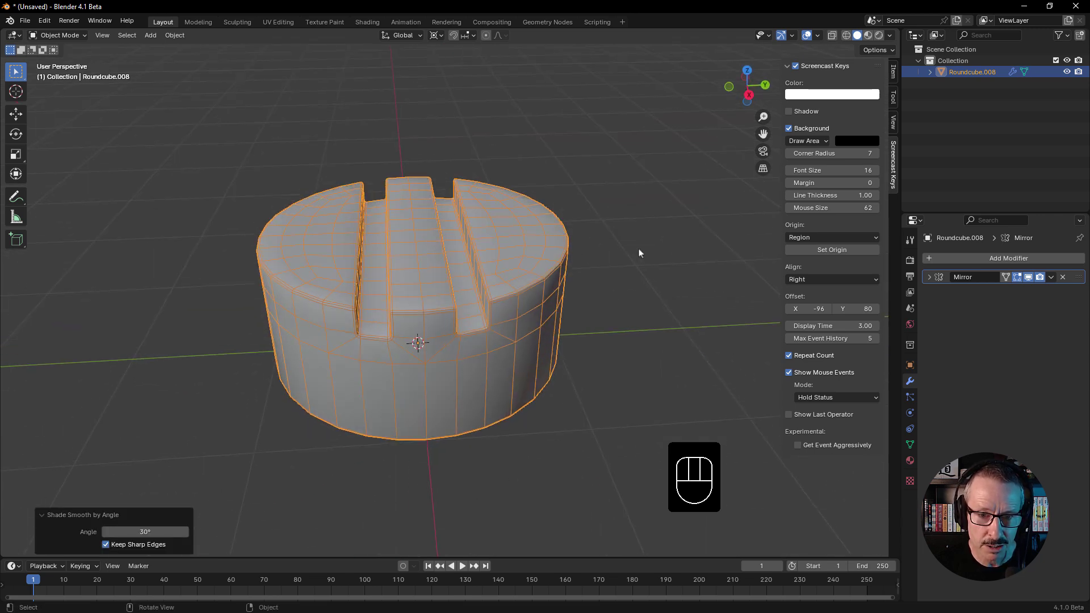
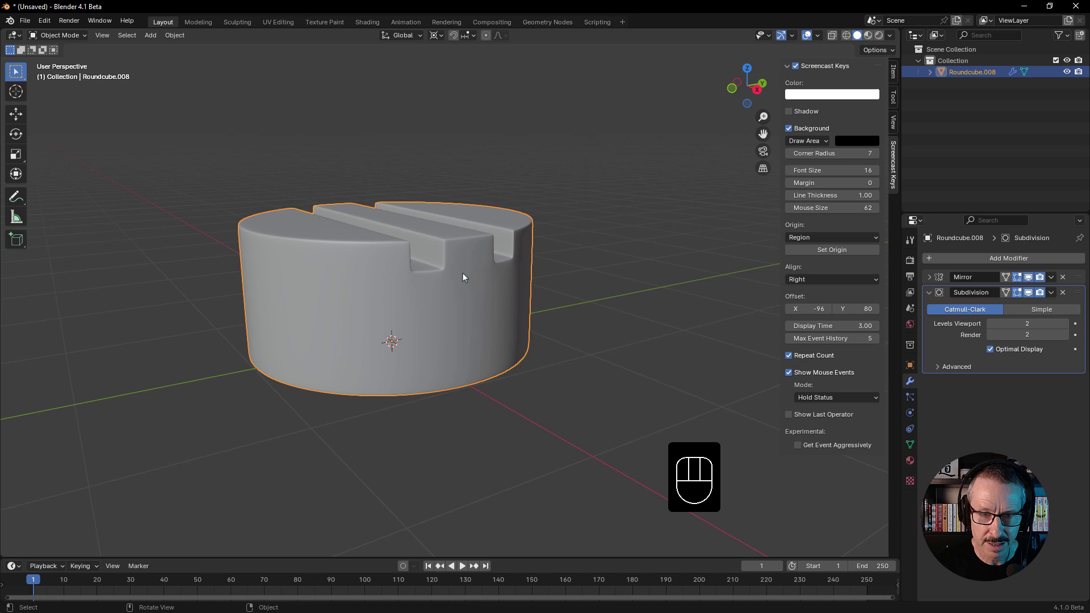
Step: Orbit and zoom around the subdivided puck to inspect the slot corners, ending in front view
drag(438, 295, 374, 309)
drag(444, 317, 445, 308)
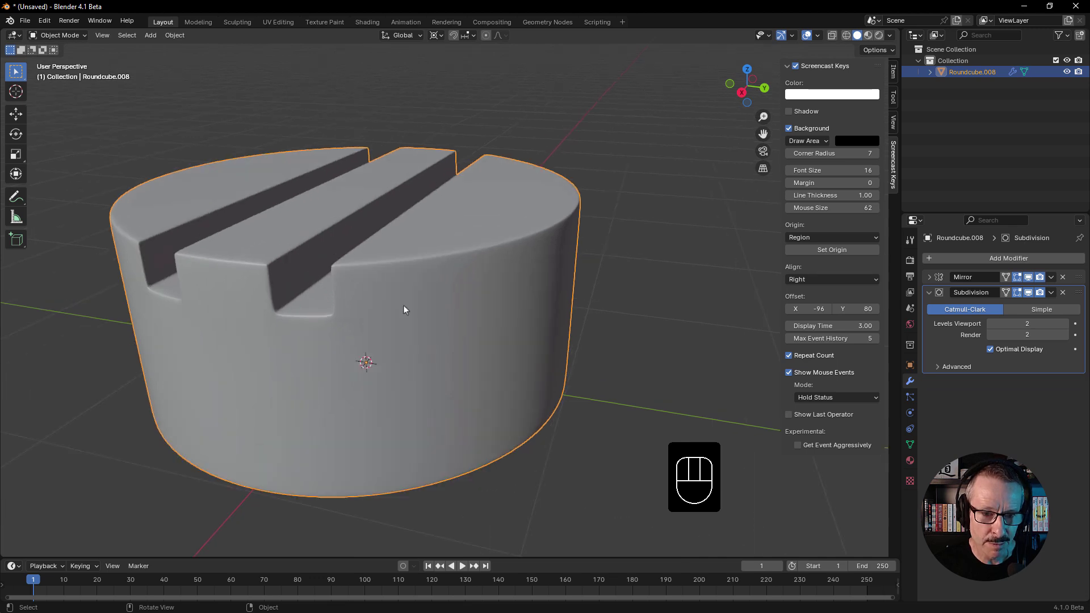
drag(312, 314, 364, 317)
drag(354, 321, 349, 326)
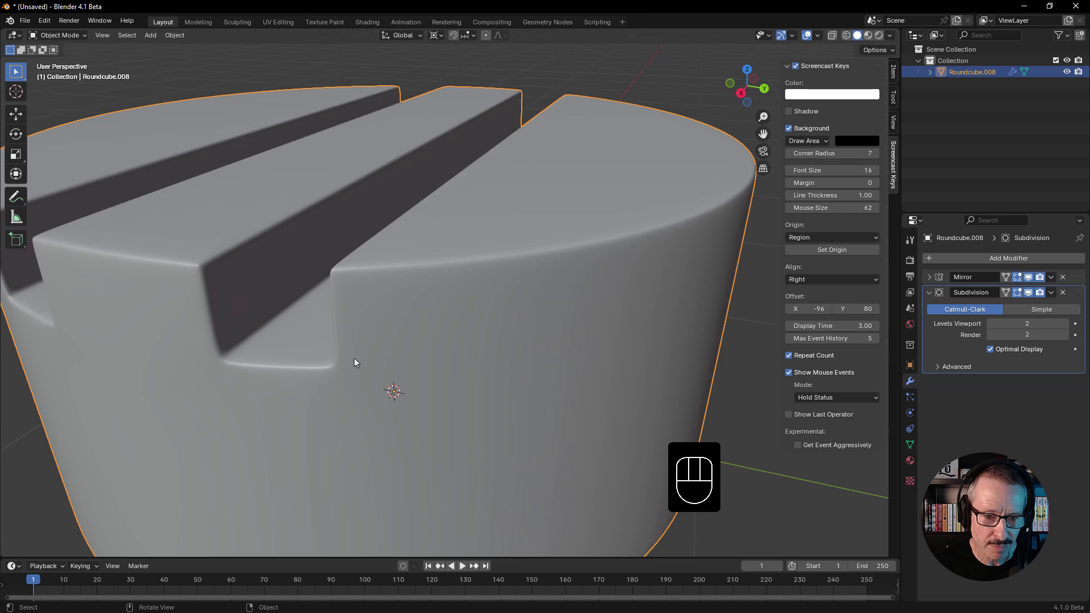
drag(467, 320, 493, 295)
Step: Show mesh edges over the puck, disable viewport subdivision smoothing, and enter Edit Mode
key(shift+space)
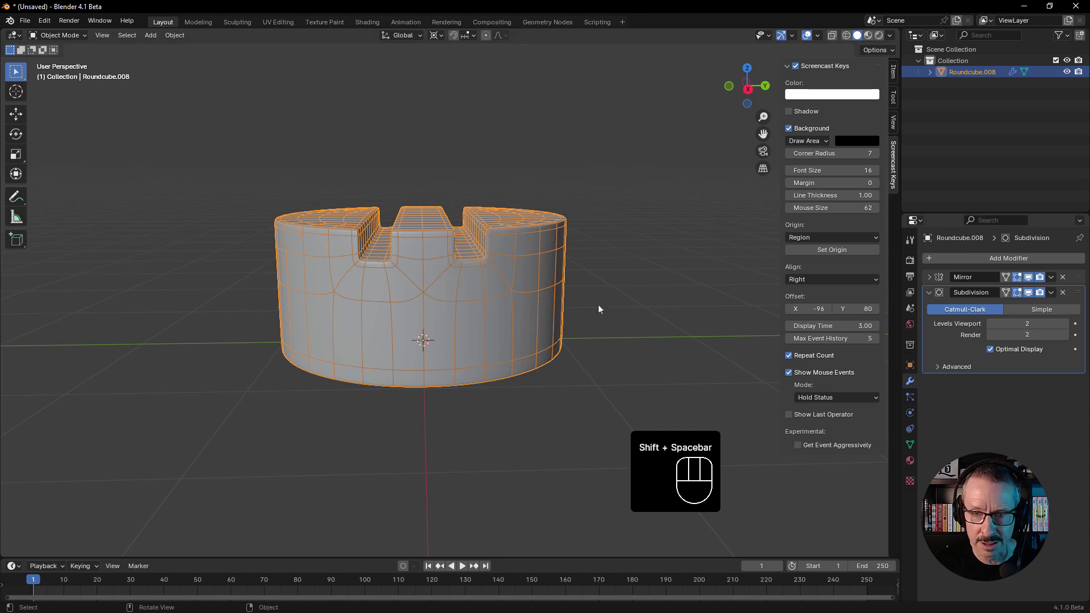
key(shift+space)
click(1018, 296)
key(shift+space)
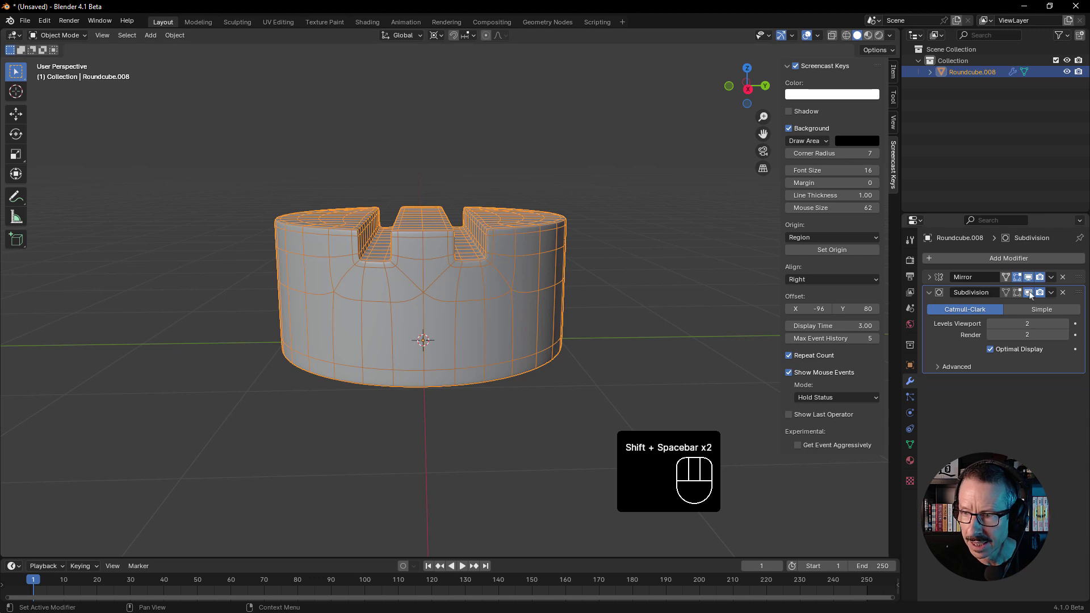
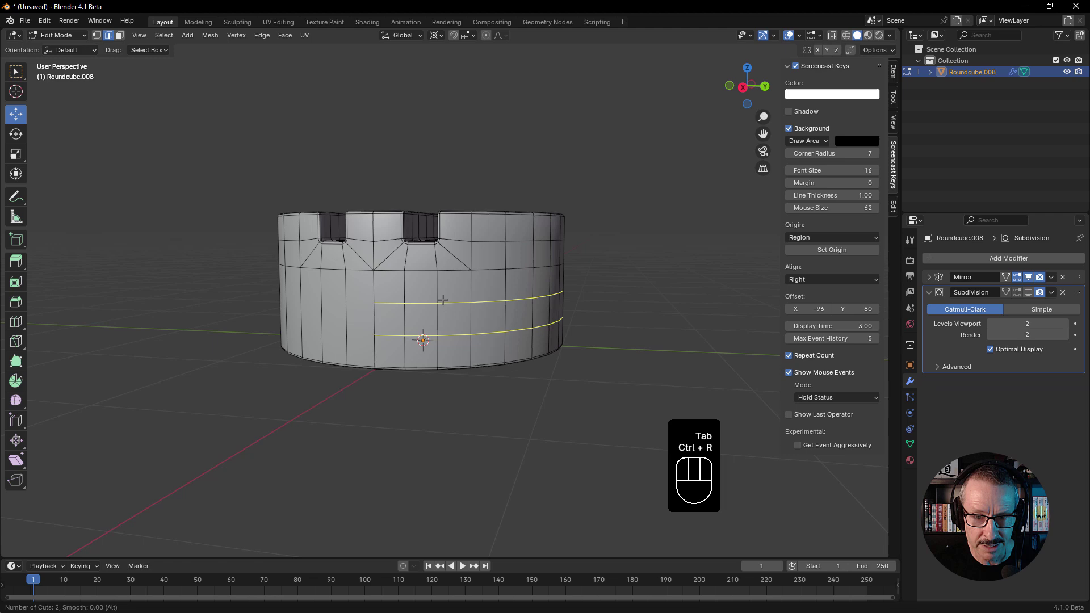
Step: Add two loop cuts around the lower side, slide them toward the base, and return to Object Mode
key(Tab)
drag(449, 273, 469, 290)
key(shift+space)
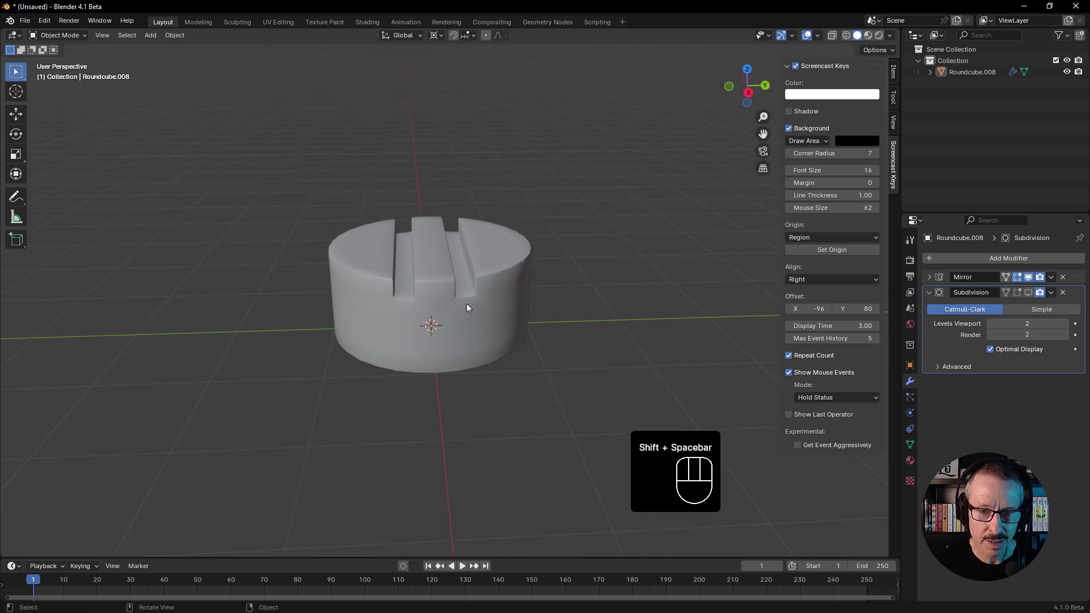
Step: Orbit and reframe the view to inspect the smoothed slotted puck
drag(475, 316, 488, 319)
double_click(1026, 294)
click(1001, 295)
drag(463, 306, 483, 295)
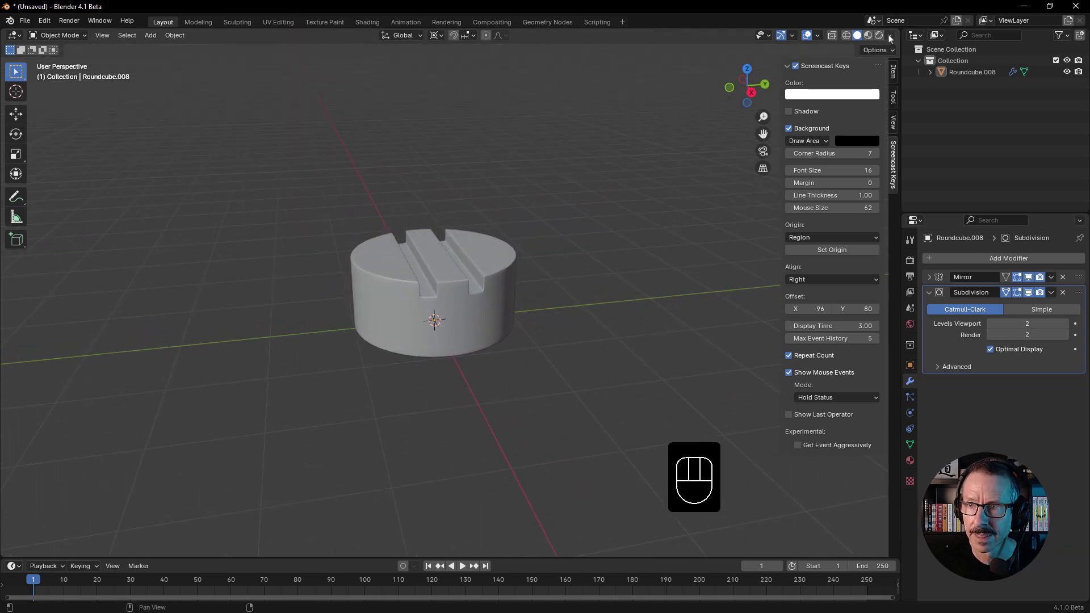
Step: Set viewport shading Color to Object and give the puck a deep red display colour
drag(888, 37, 781, 159)
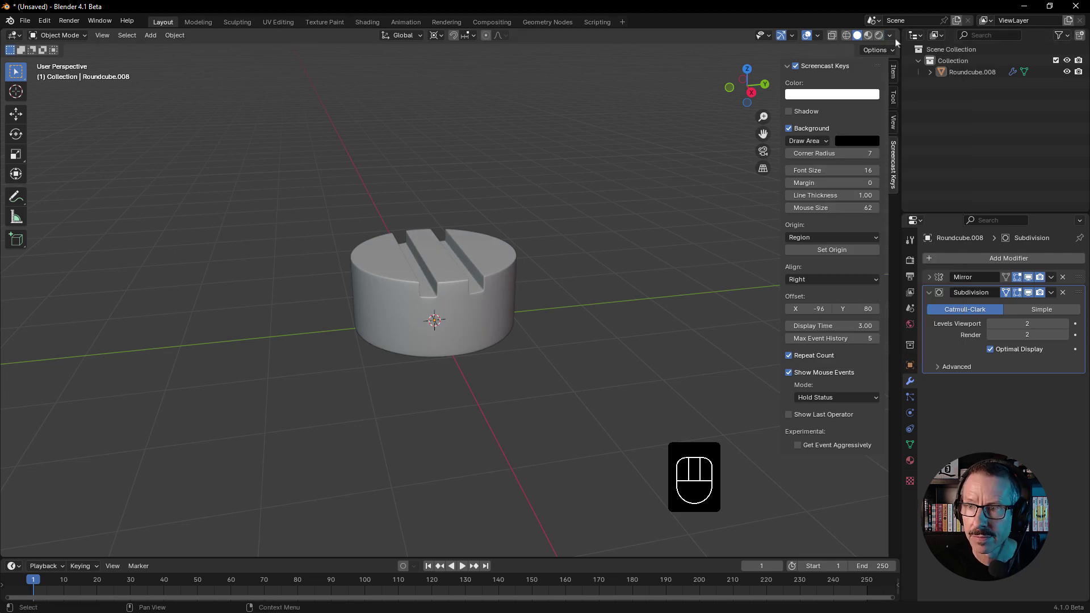
drag(894, 37, 413, 283)
drag(400, 279, 424, 245)
middle_click(462, 257)
drag(461, 253, 440, 298)
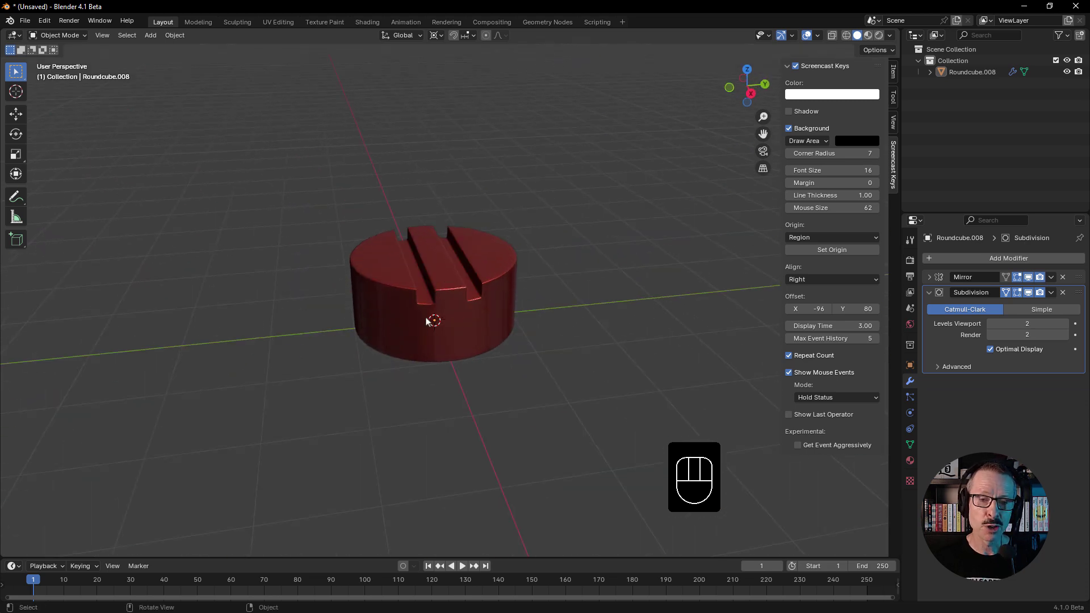